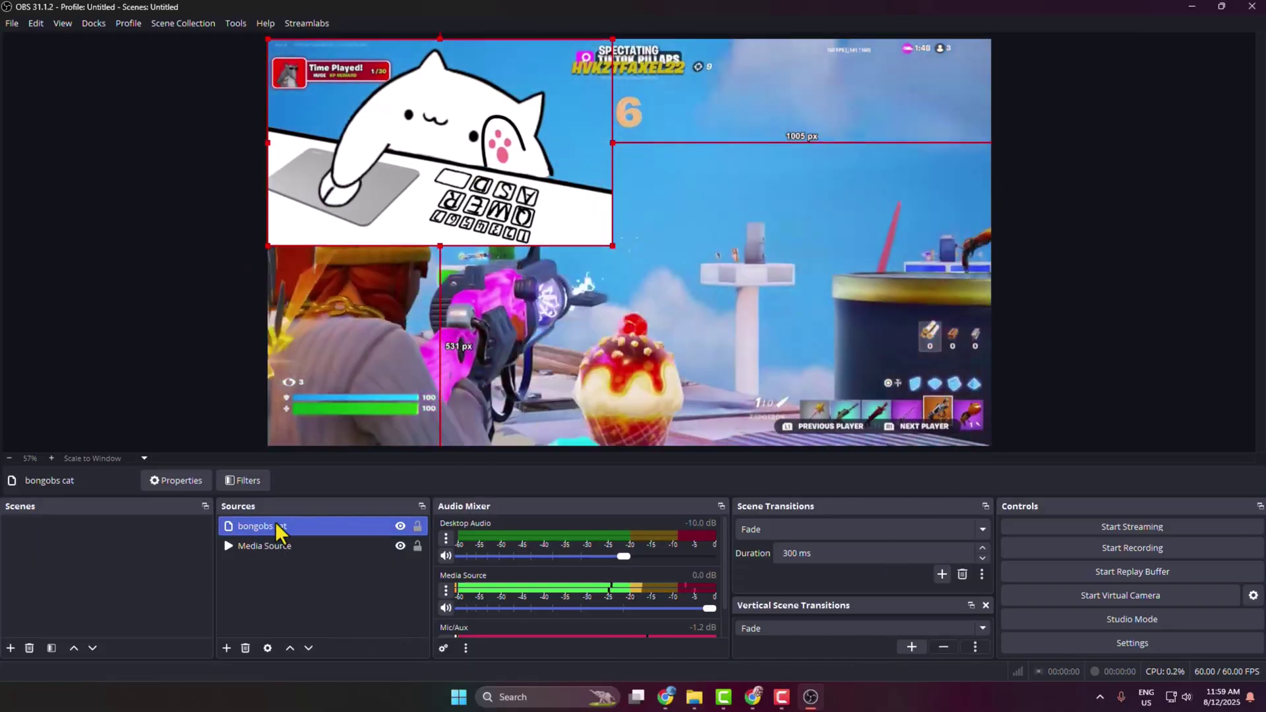
click(271, 534)
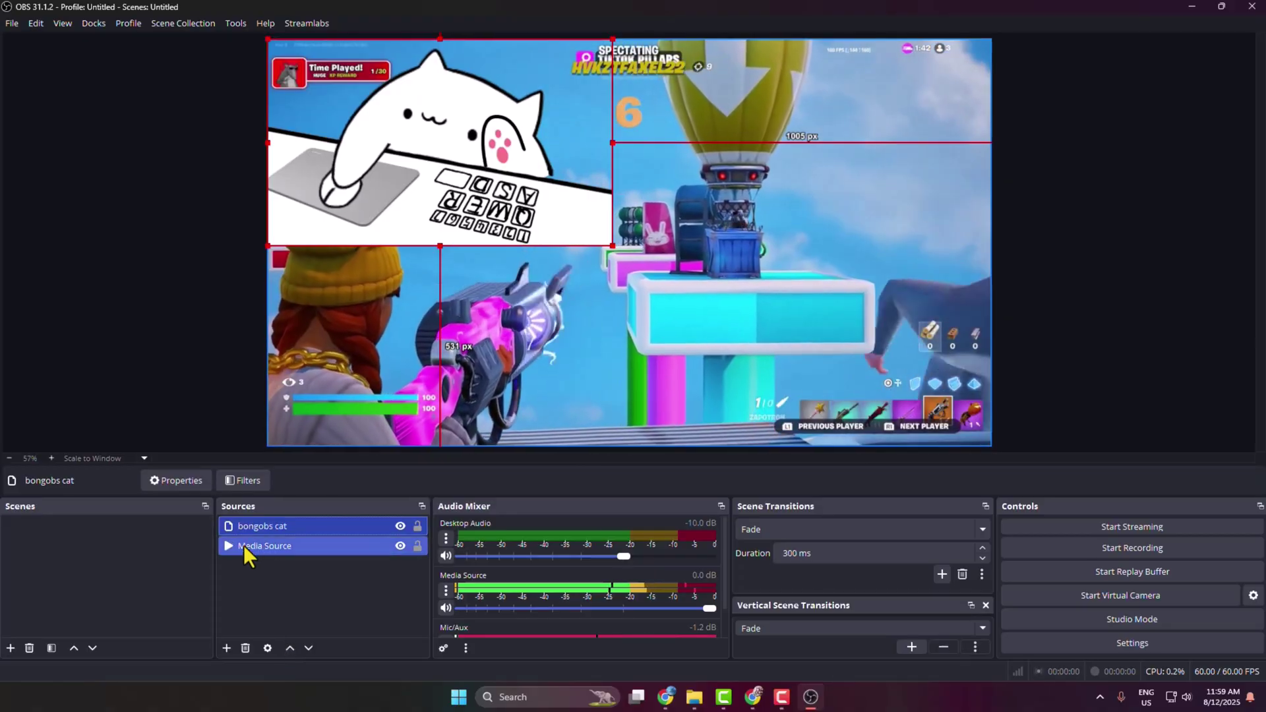
click(293, 587)
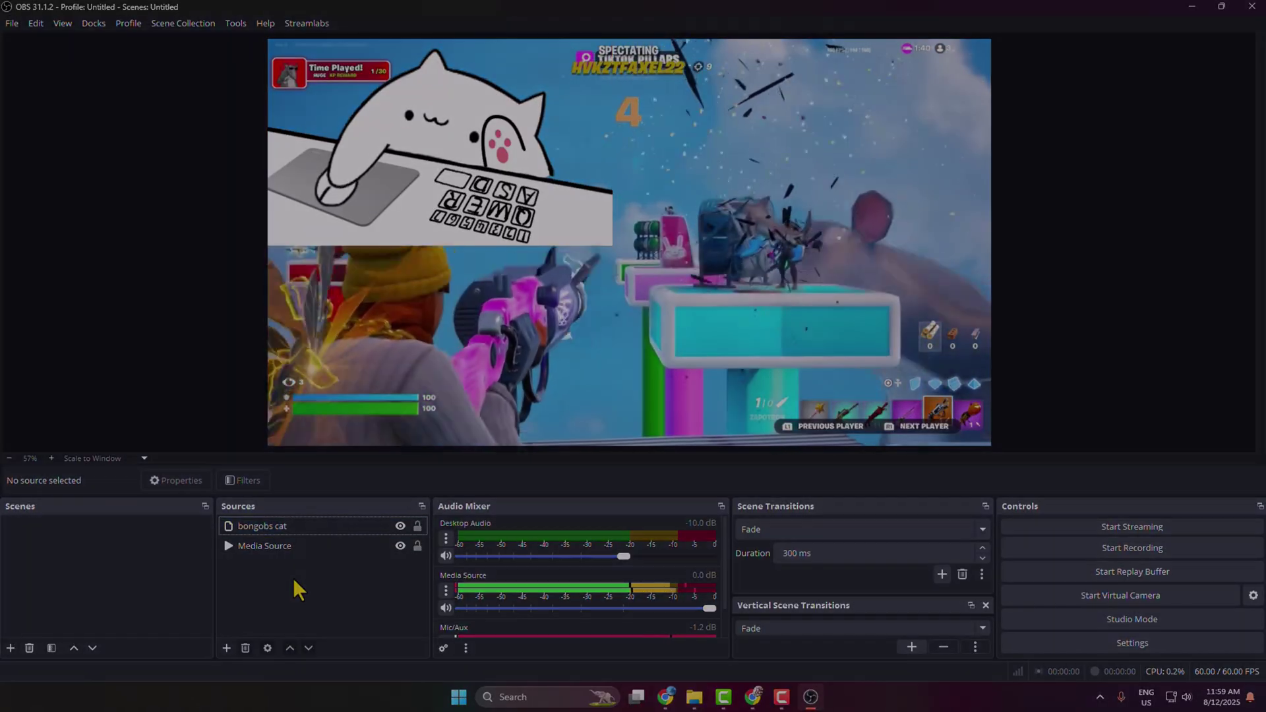